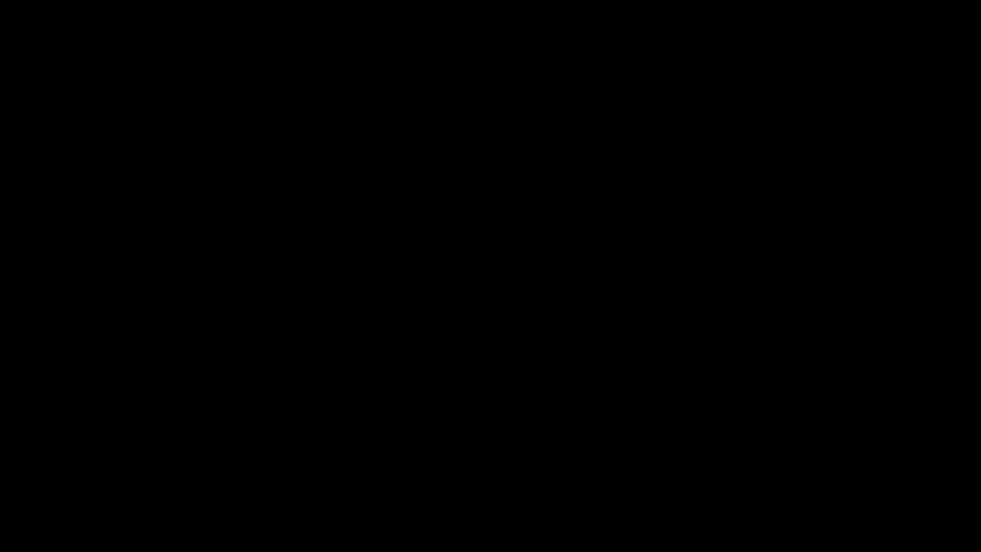
Switch the module from Part to Property to define materials and sections
left_click(357, 141)
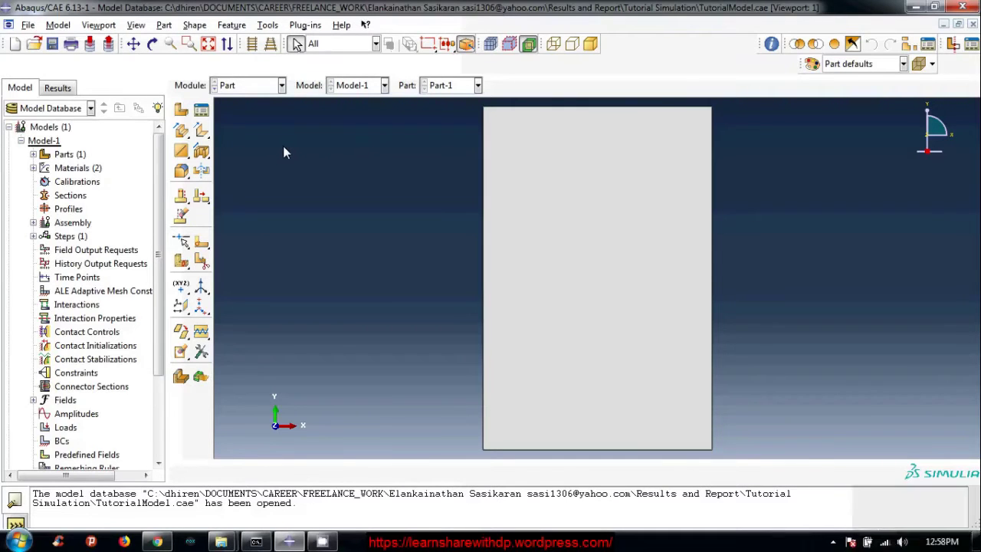
left_click(255, 86)
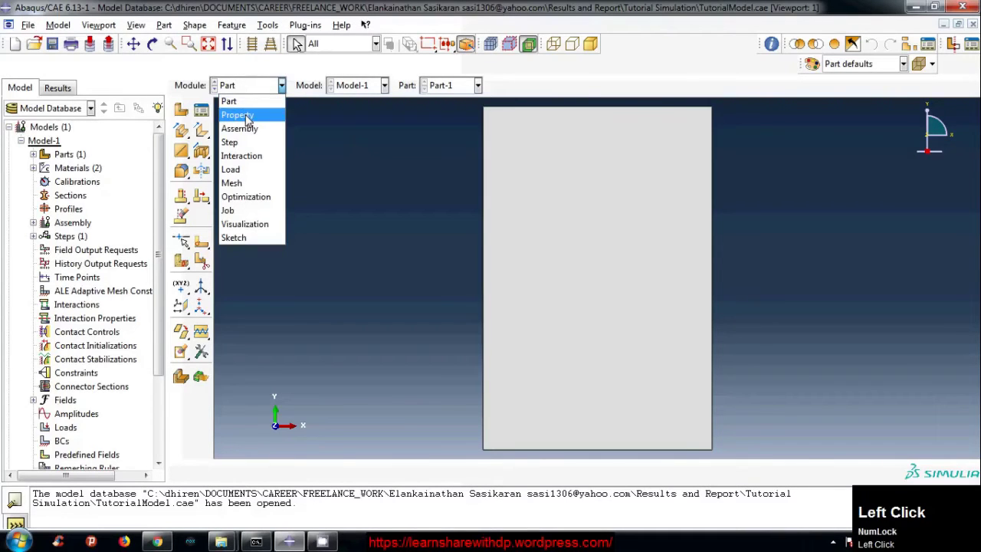
left_click(249, 117)
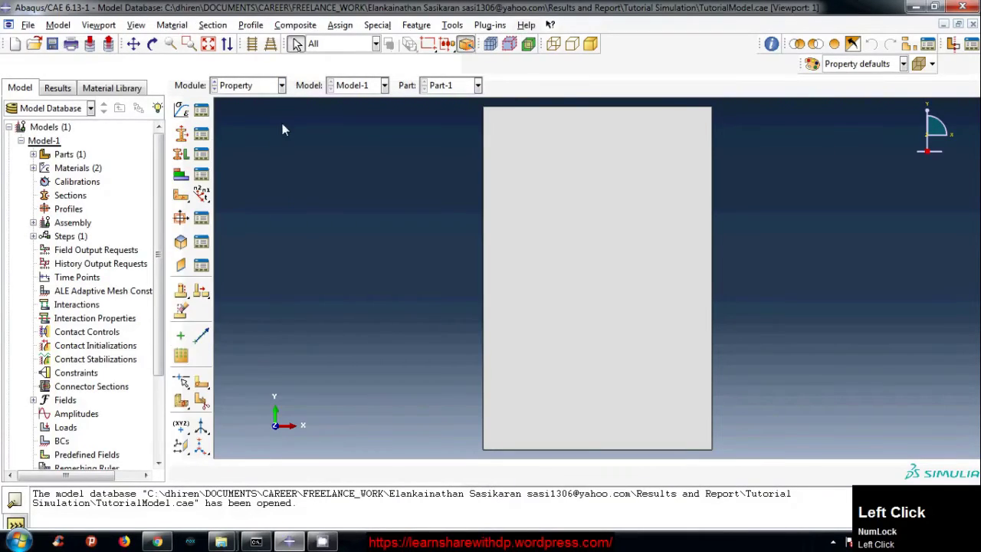
left_click(175, 27)
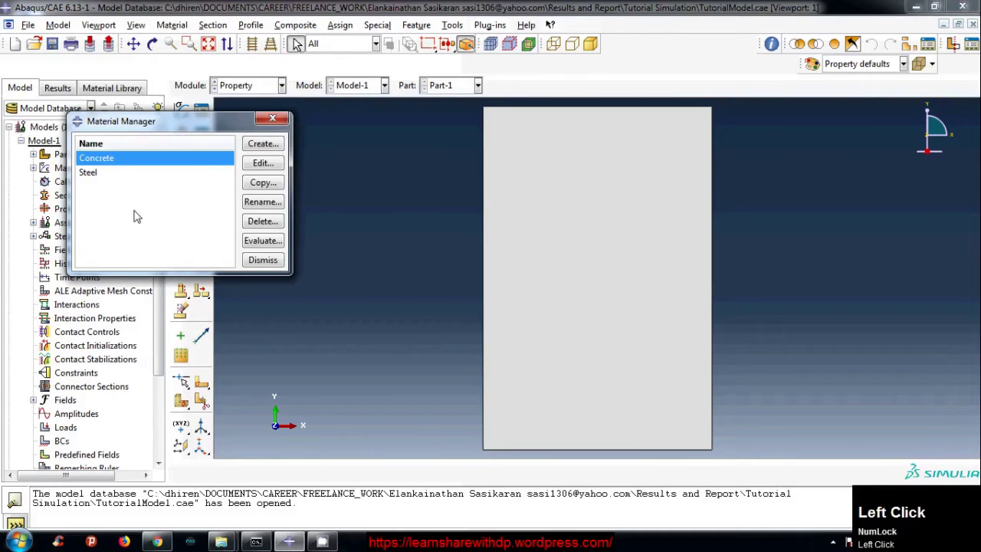
left_click(132, 216)
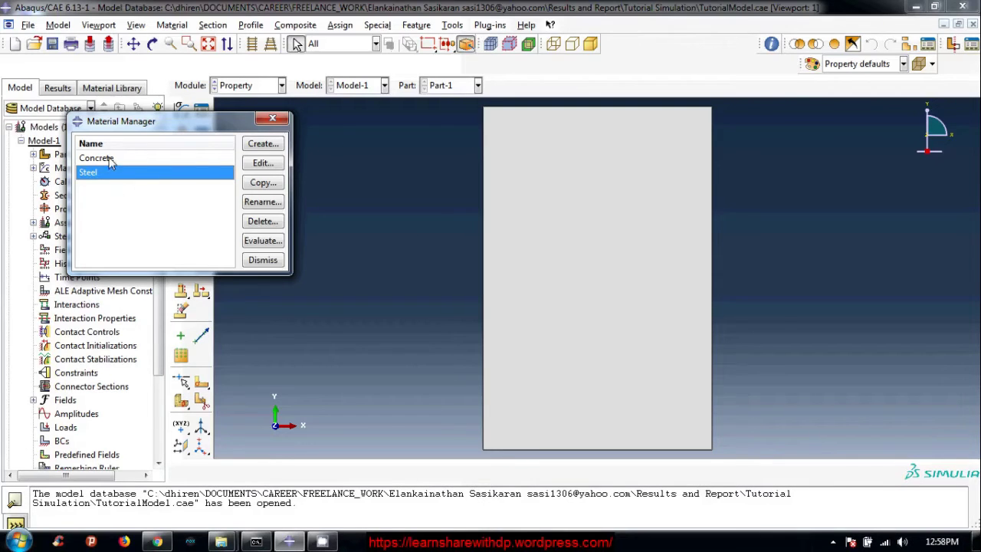
left_click(264, 161)
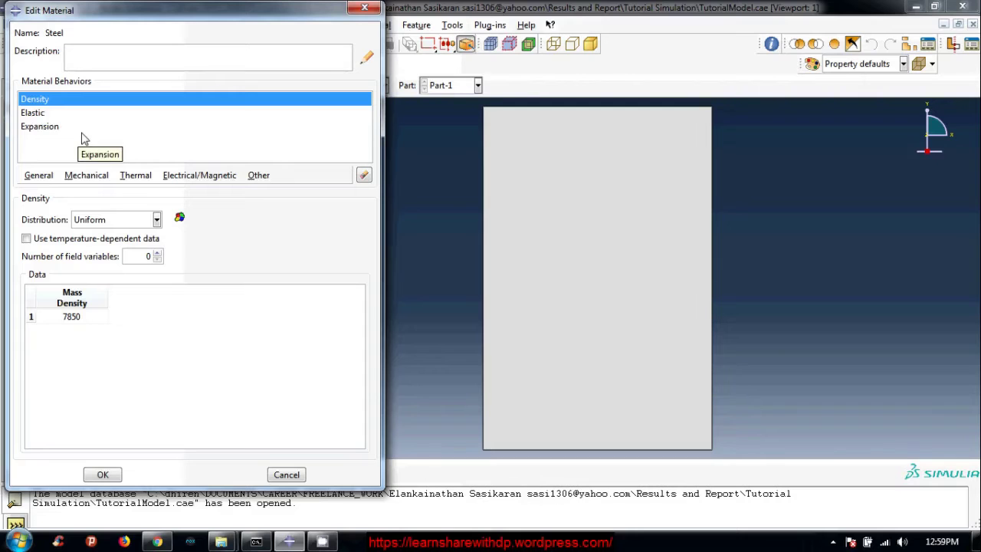
left_click(366, 11)
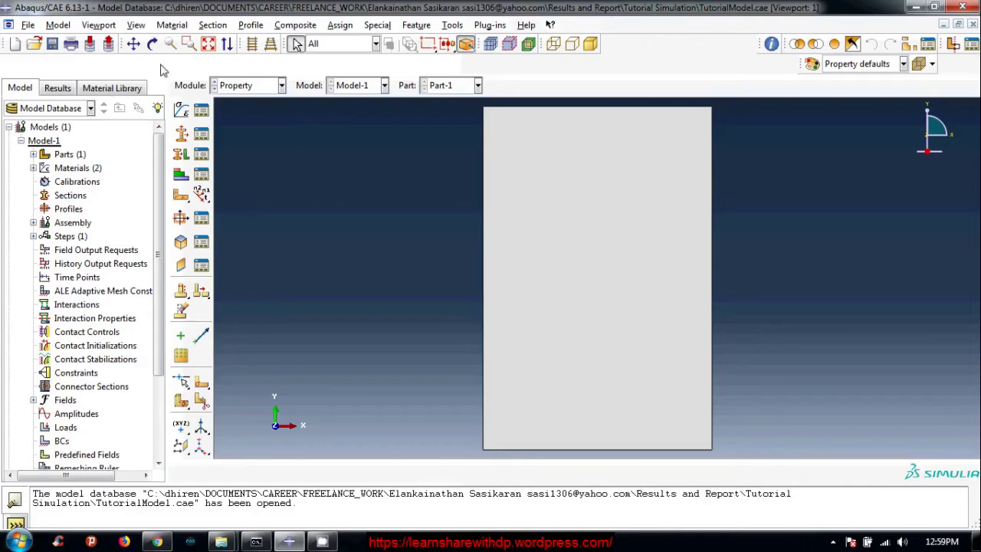
Close the material list and start creating a new composite layup
left_click(174, 68)
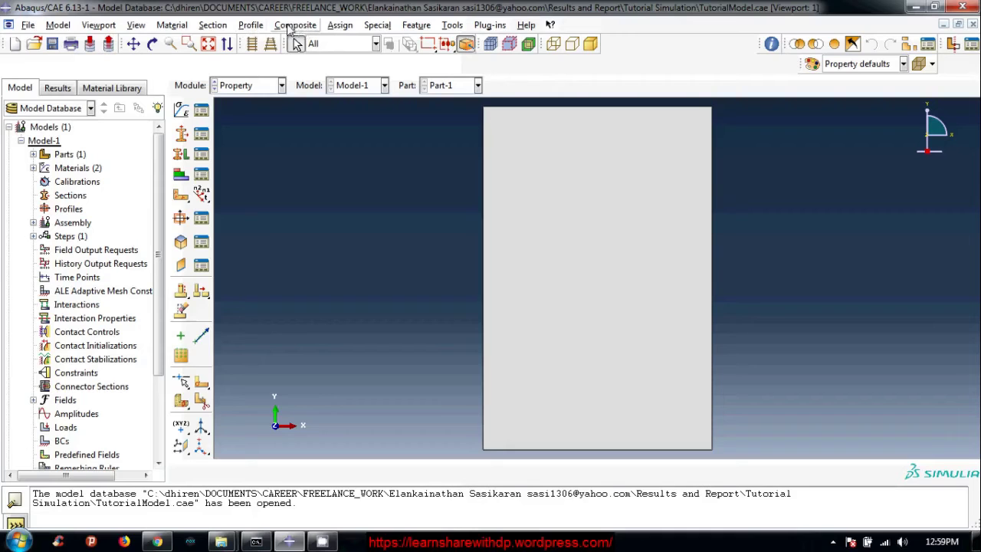
left_click(296, 23)
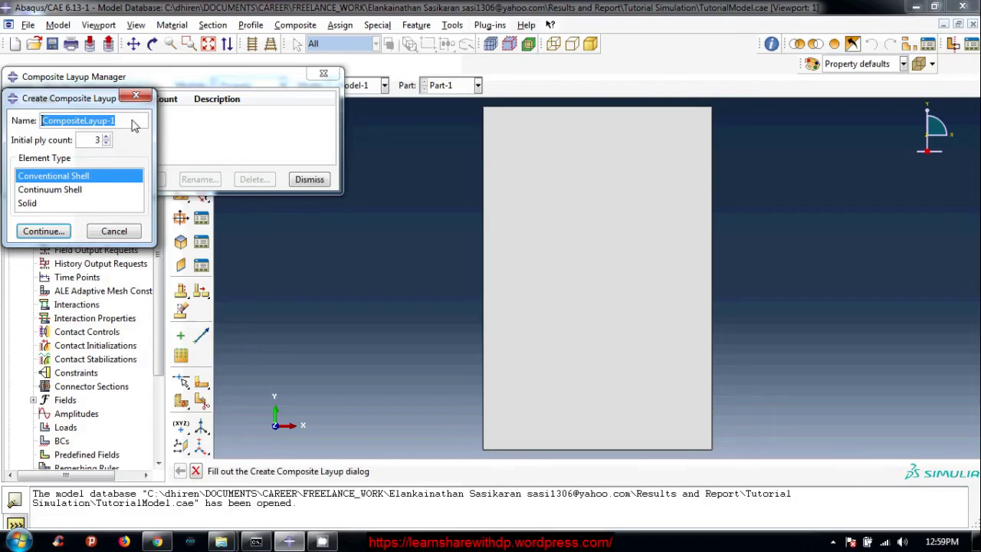
Name the layup Concrete_steel_composite, keeping 3 plies and conventional shell elements
left_click(138, 120)
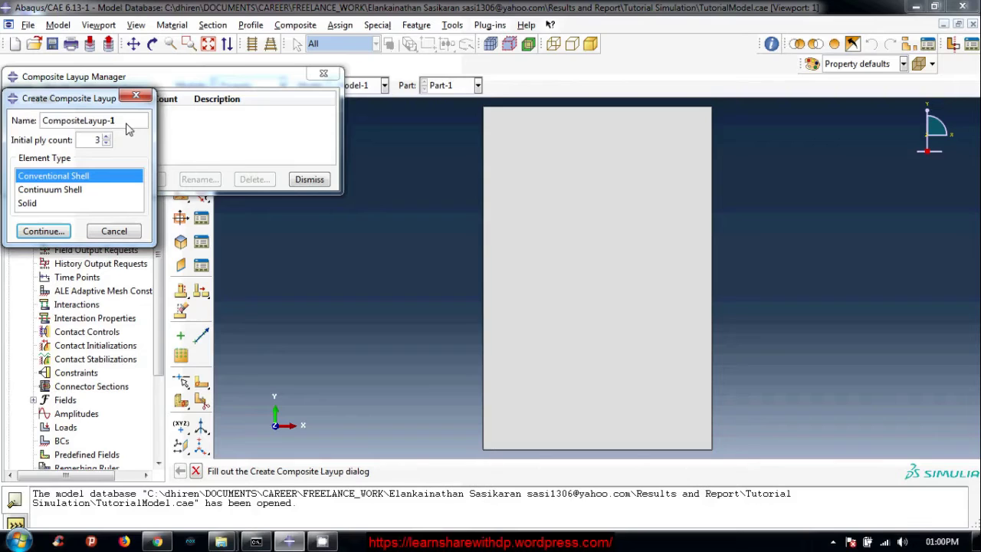
key("BackSpace")
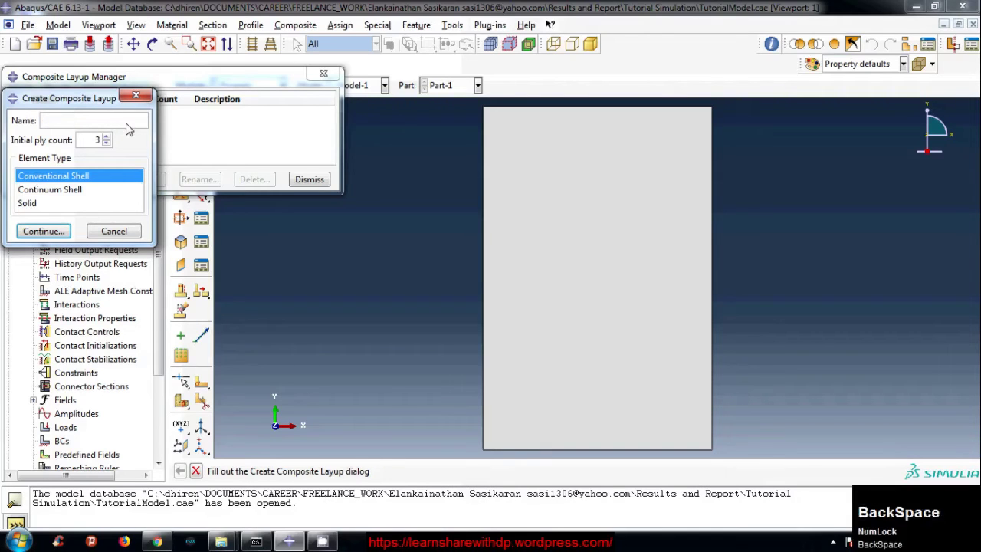
type("c")
type("ncrete")
key("shift+-")
type("eel")
key("shift+-")
type("mposite")
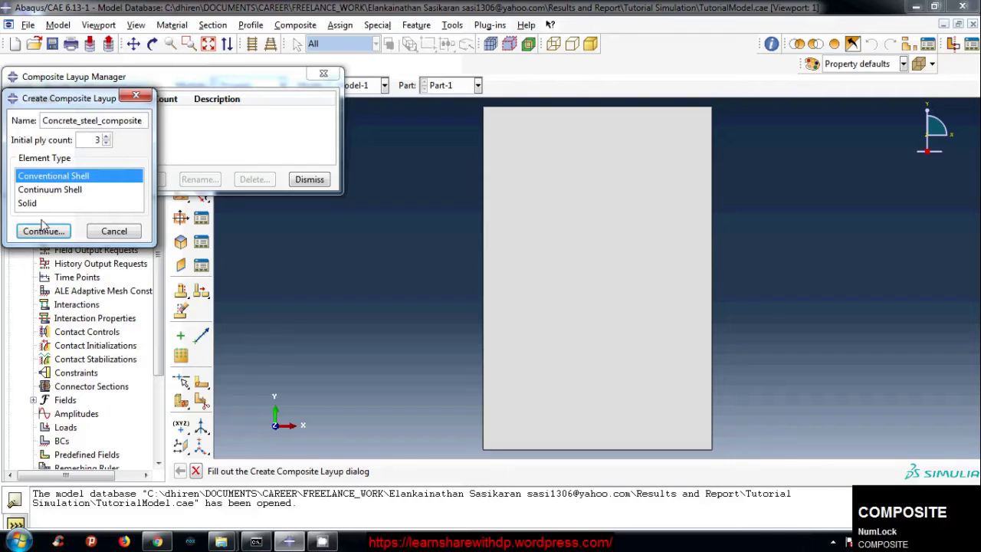
Continue into the layup editor and enlarge its window
left_click(39, 231)
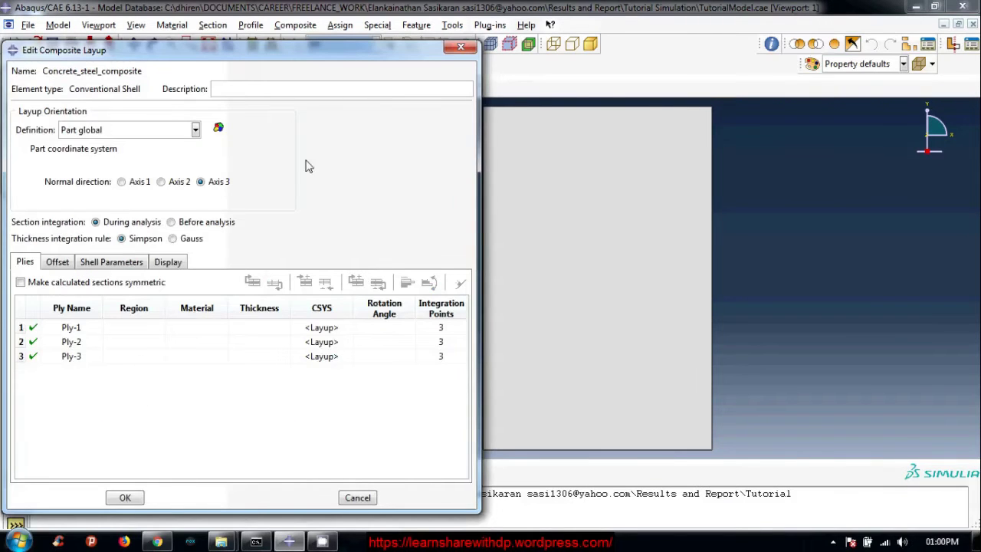
left_click_drag(365, 54, 360, 67)
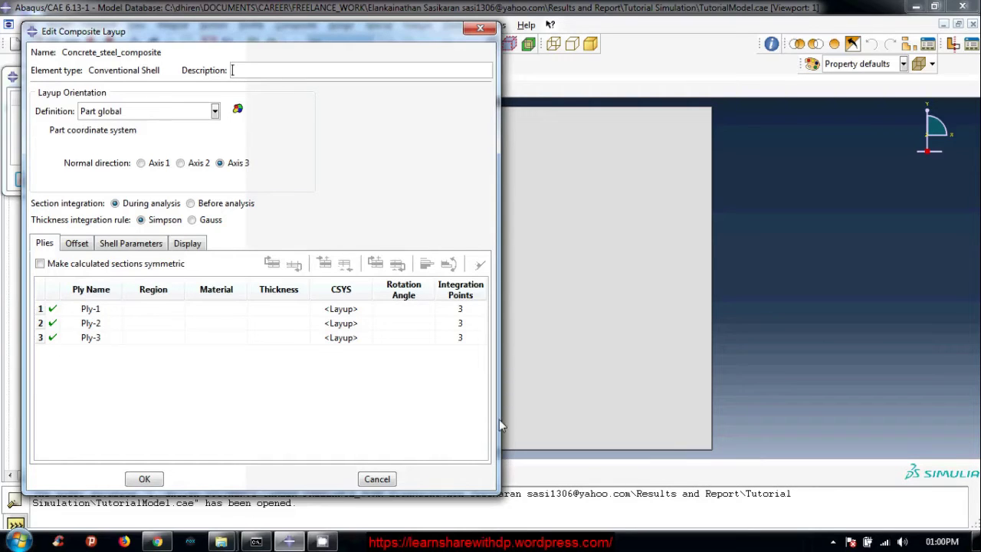
left_click_drag(531, 420, 240, 362)
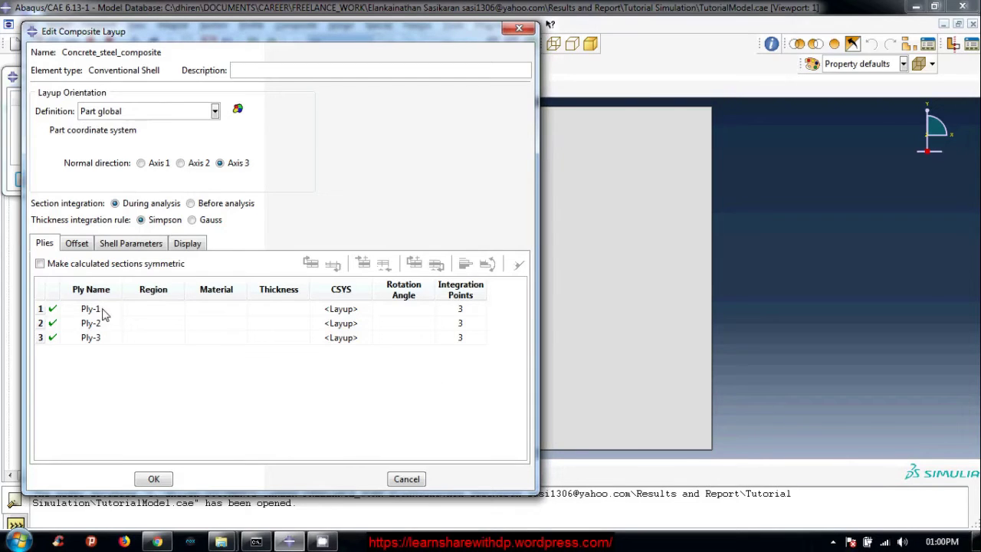
Edit the ply names so they read Concrete, Steel and Concrete
left_click(108, 312)
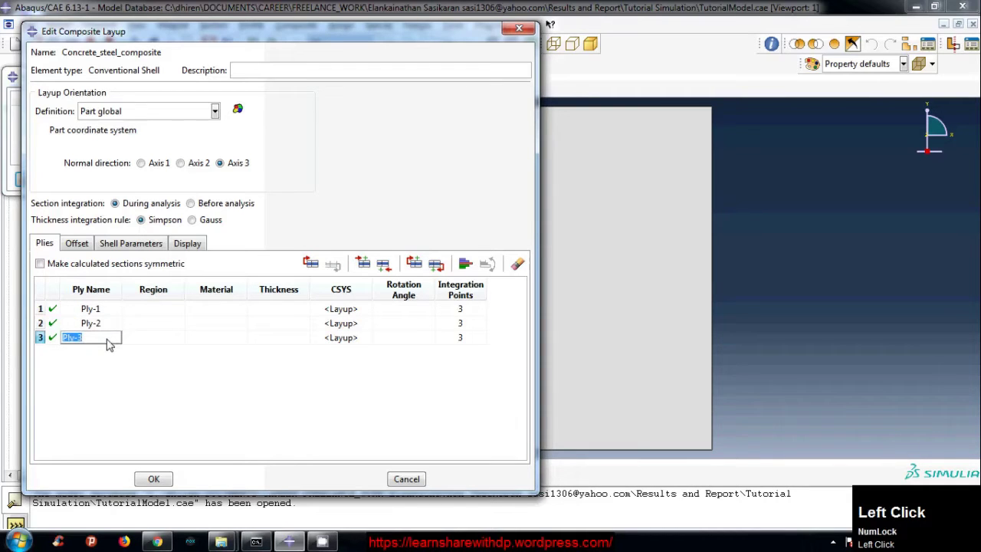
left_click(119, 377)
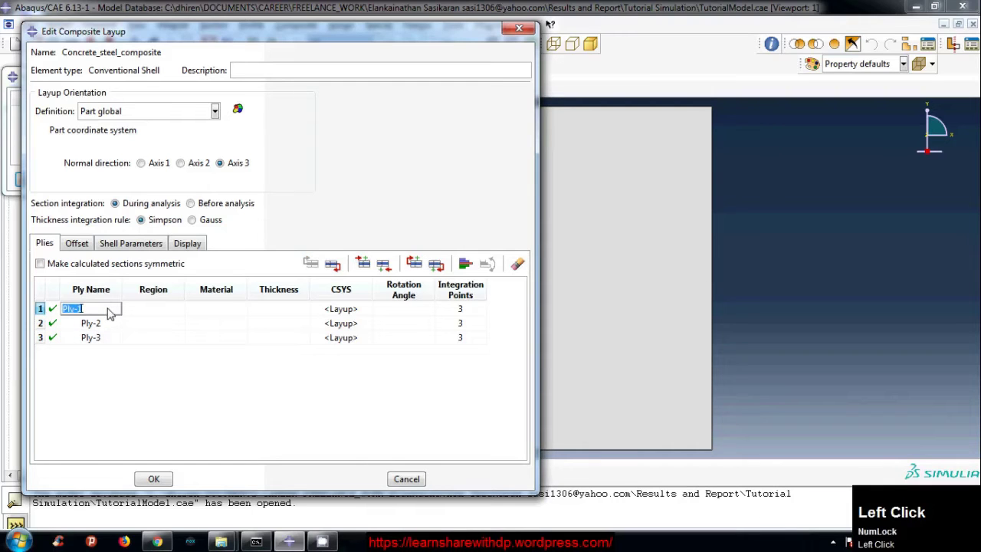
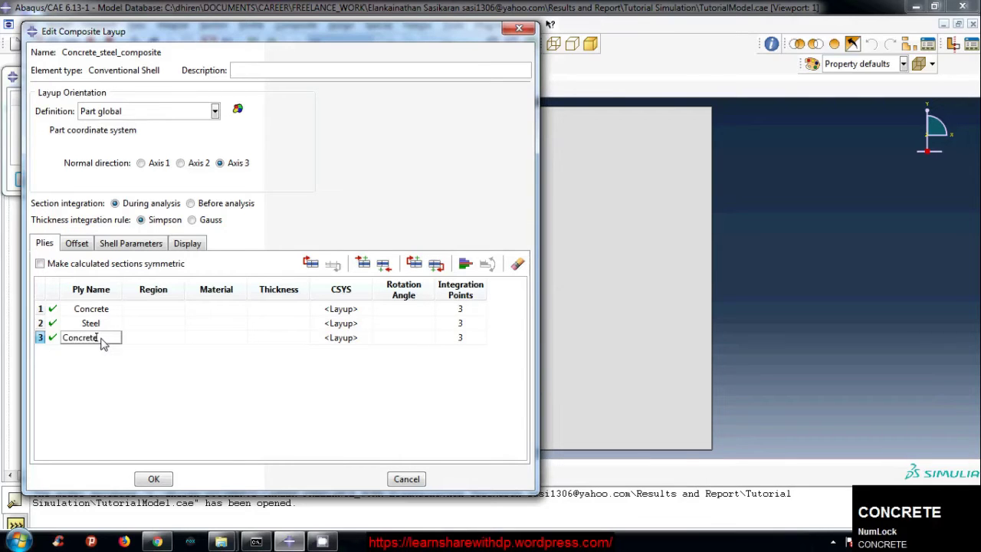
Pick the slab as the Concrete ply region and apply the same region to the other plies
left_click(113, 383)
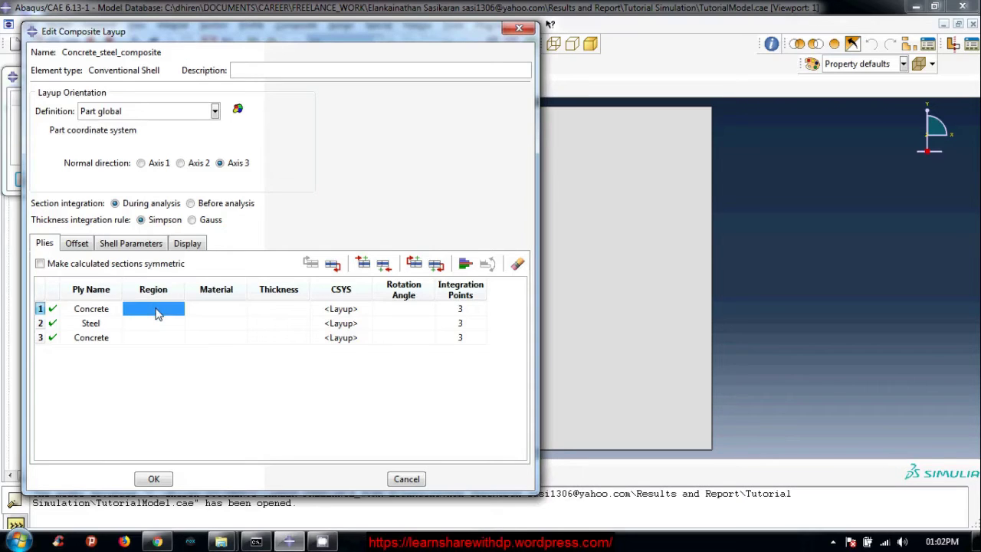
left_click(162, 311)
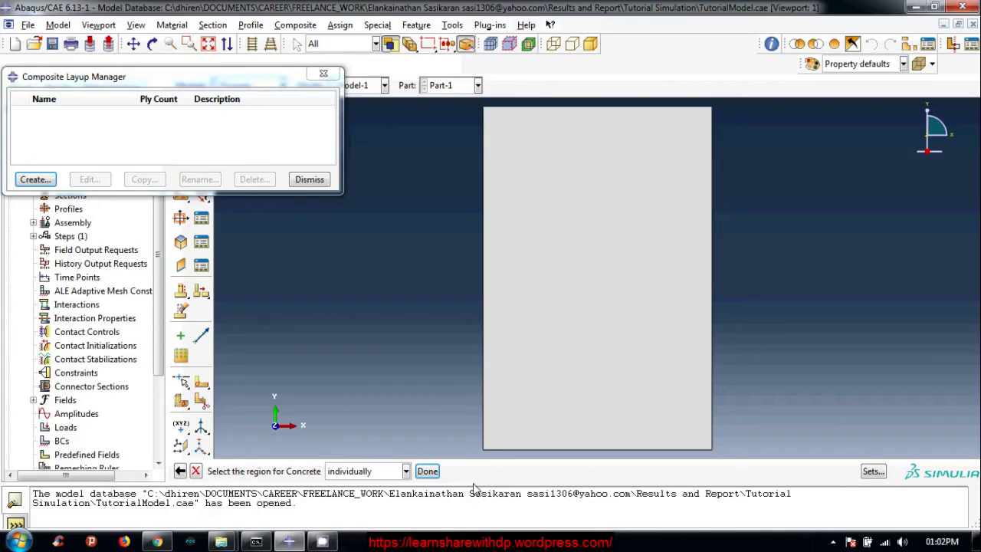
left_click(604, 286)
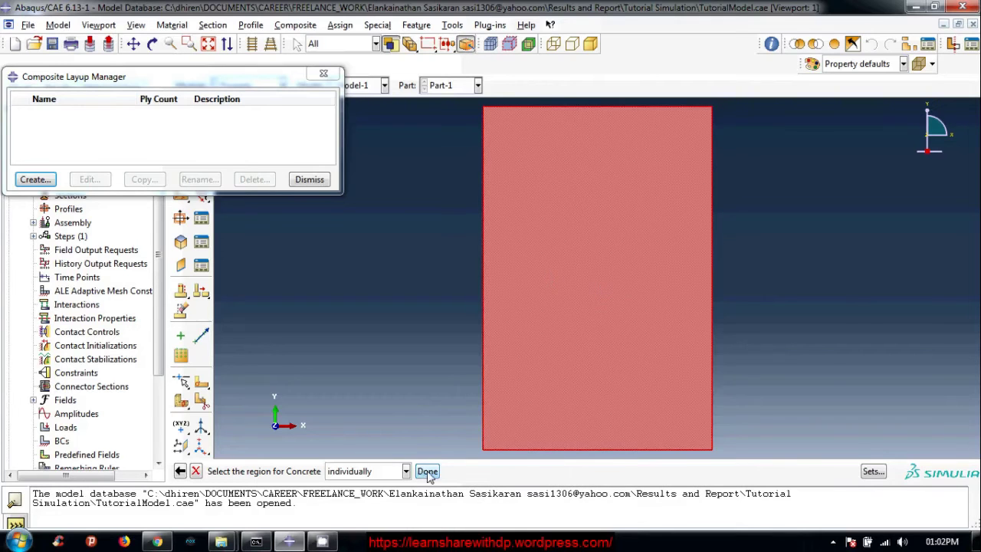
left_click(433, 471)
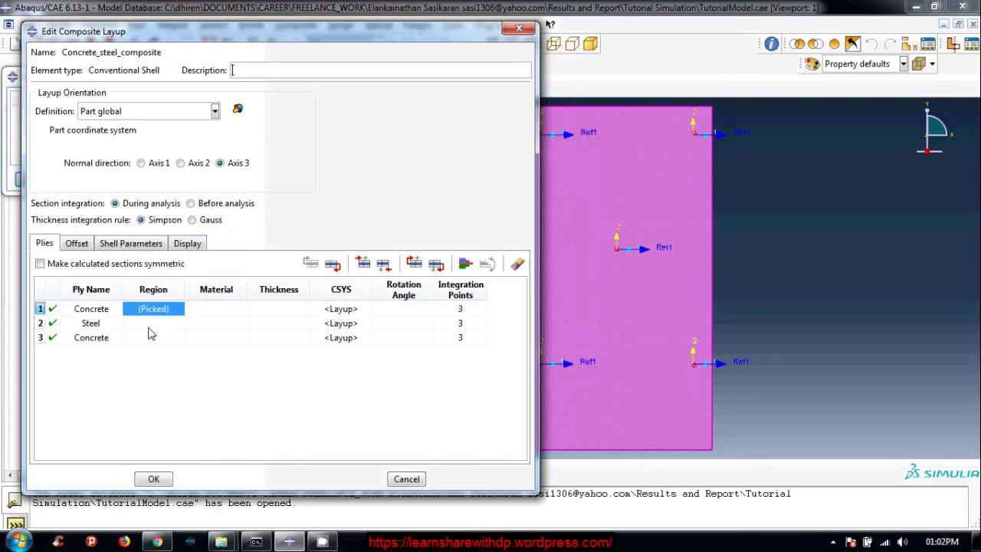
left_click(173, 325)
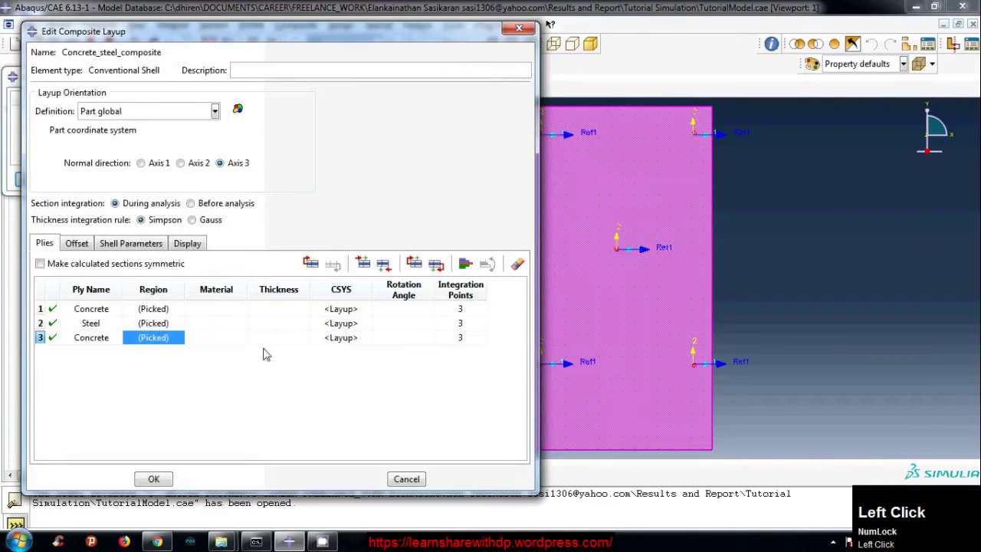
Assign the materials Concrete, Steel and Concrete to the three plies
left_click(225, 312)
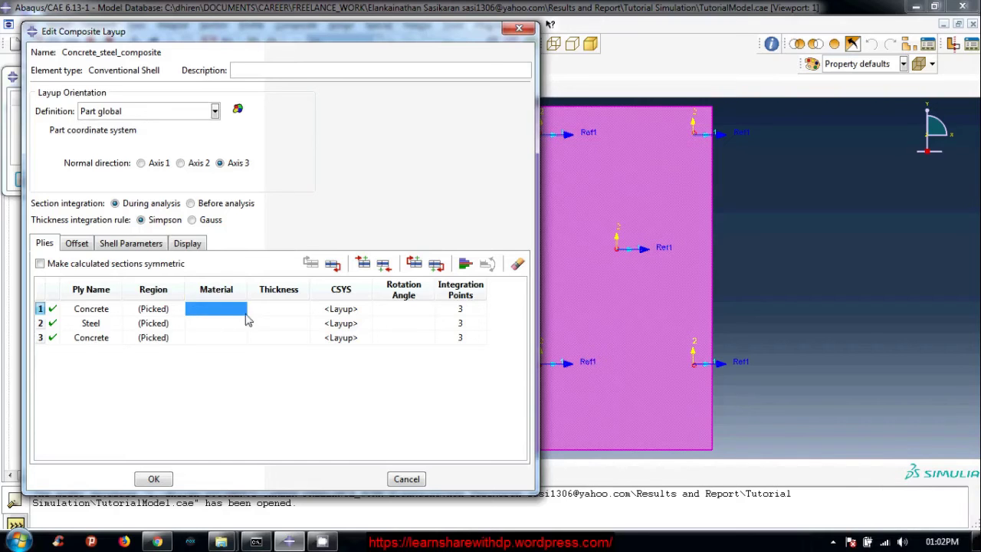
left_click(226, 312)
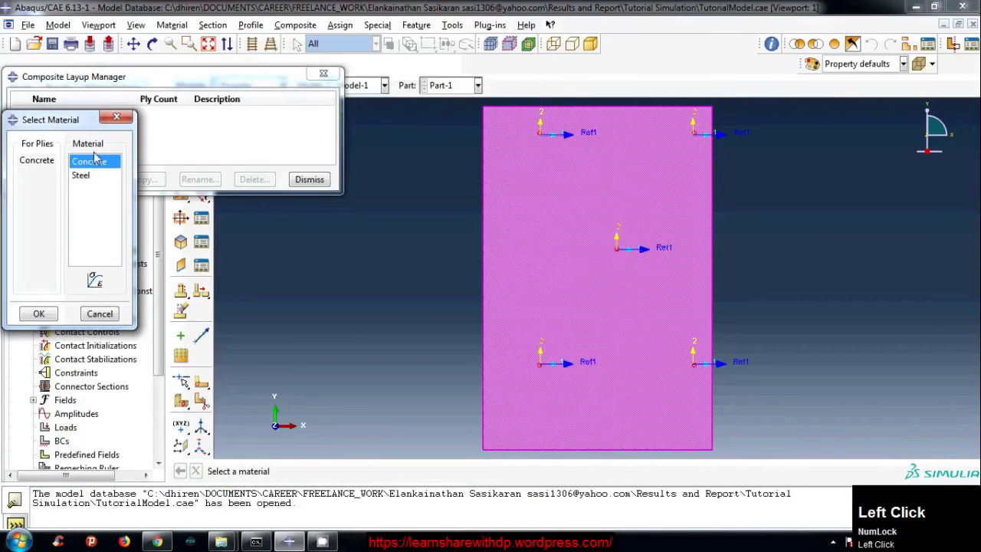
left_click(48, 316)
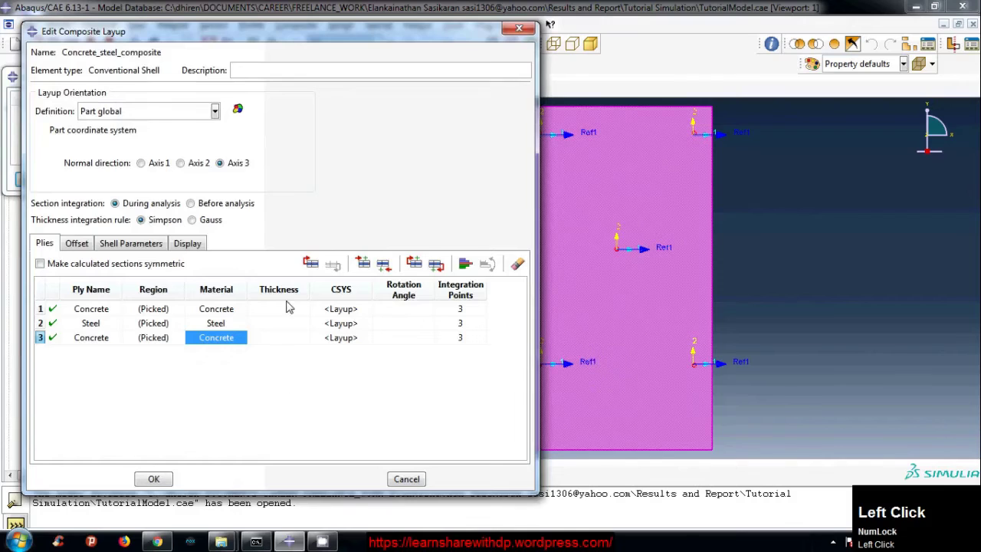
Enter a thickness of 0.05 for each of the three plies
left_click(289, 311)
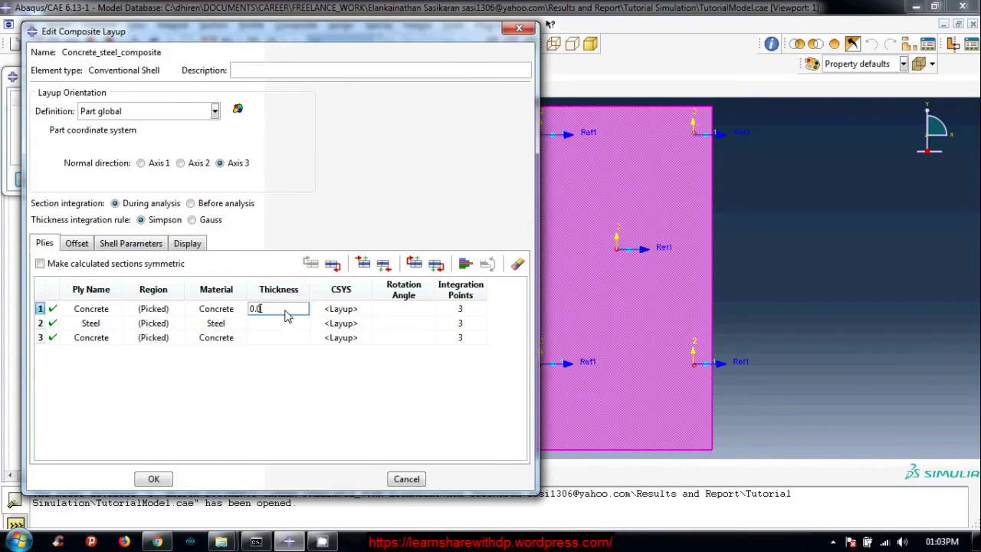
key("Tab")
left_click(288, 329)
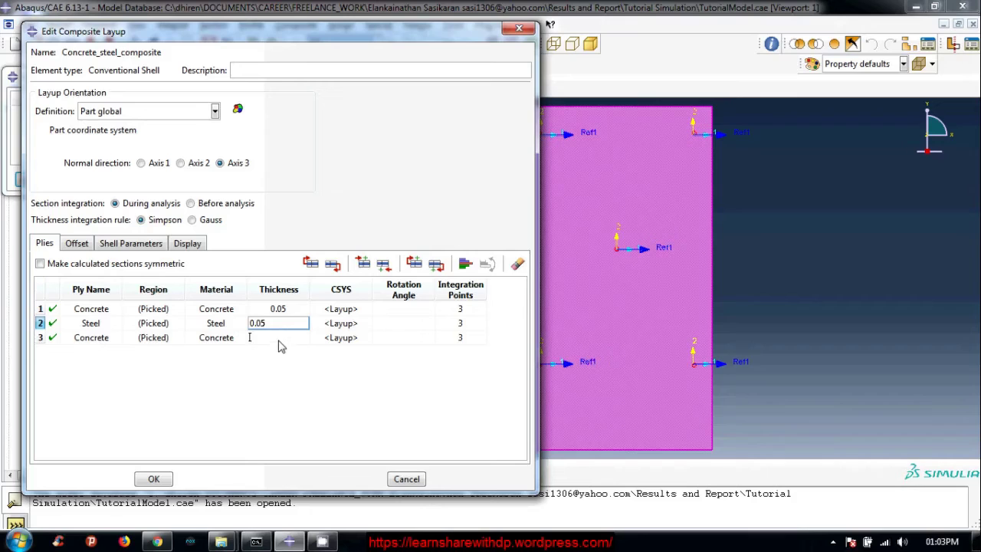
left_click(284, 340)
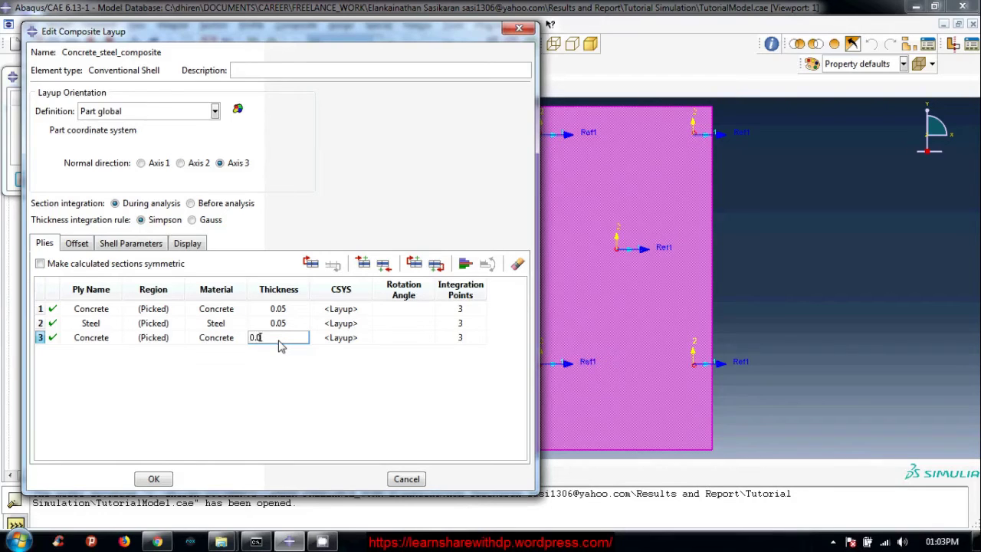
Set the rotation angle of all three plies to 0
left_click(284, 382)
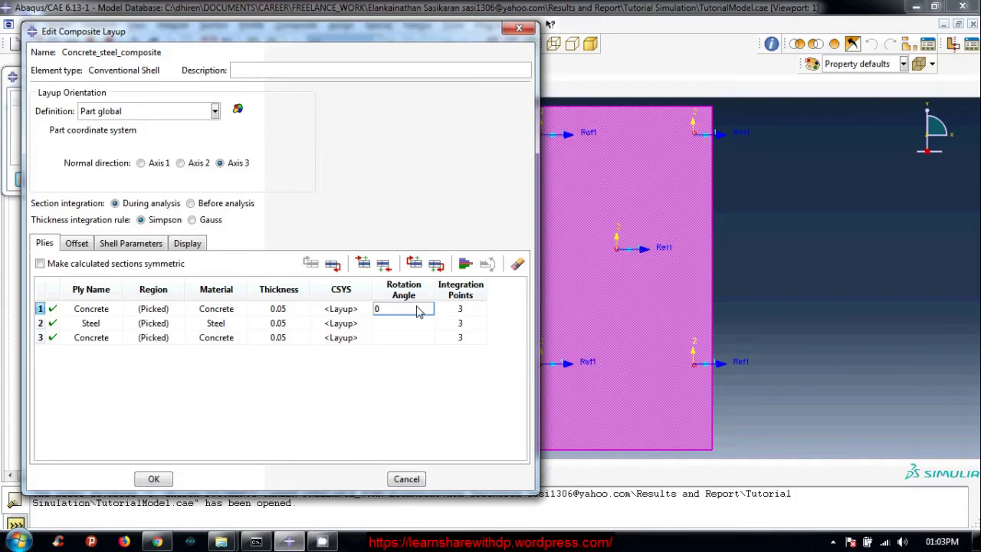
key("Tab")
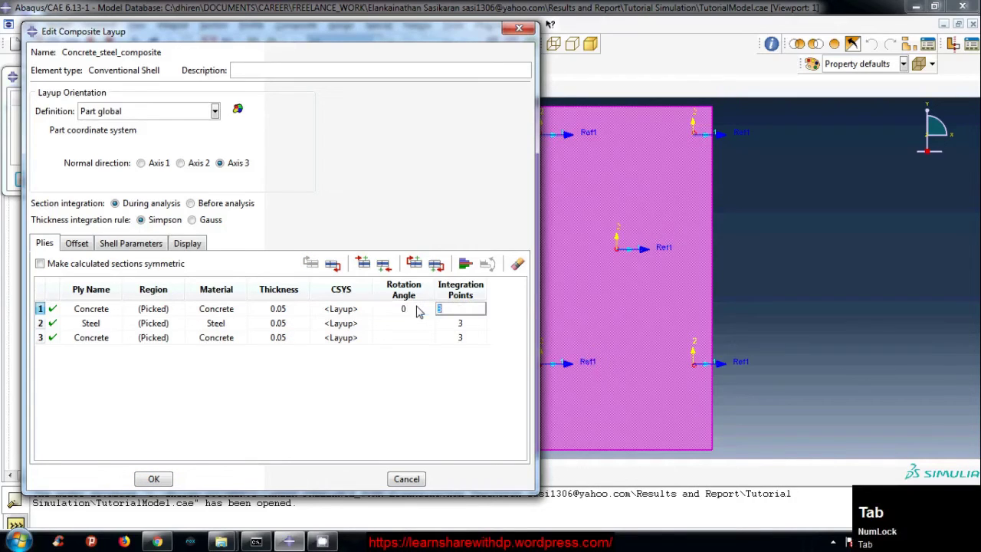
left_click(422, 325)
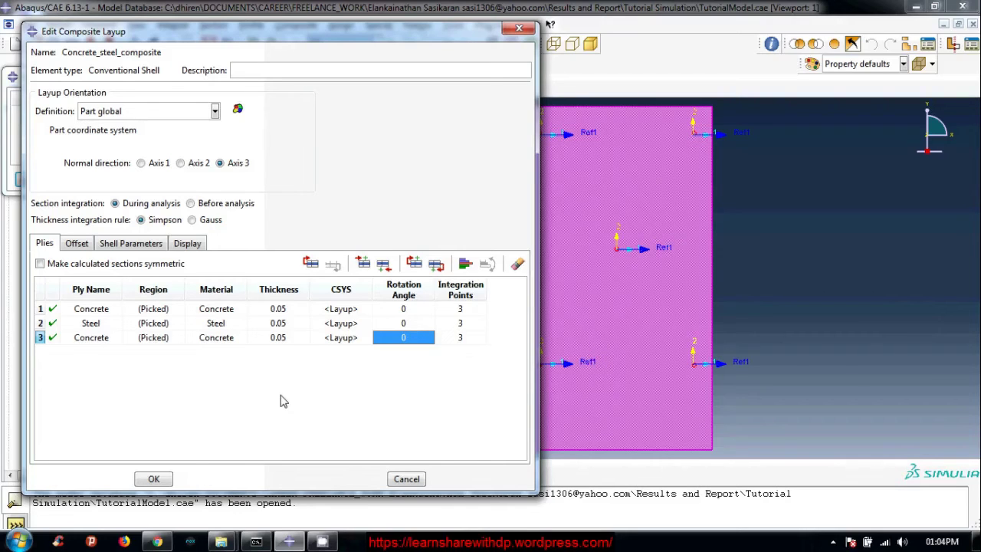
left_click(286, 395)
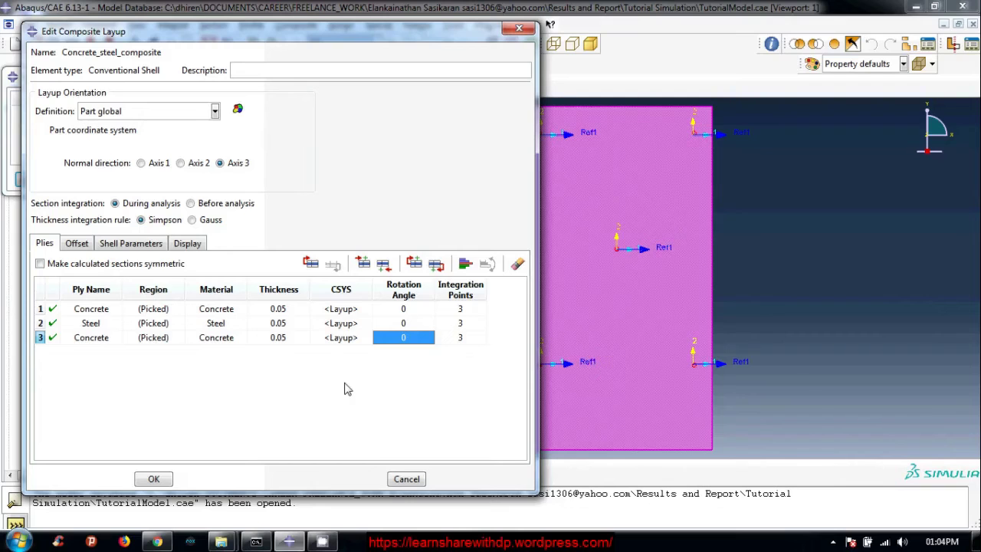
left_click(315, 399)
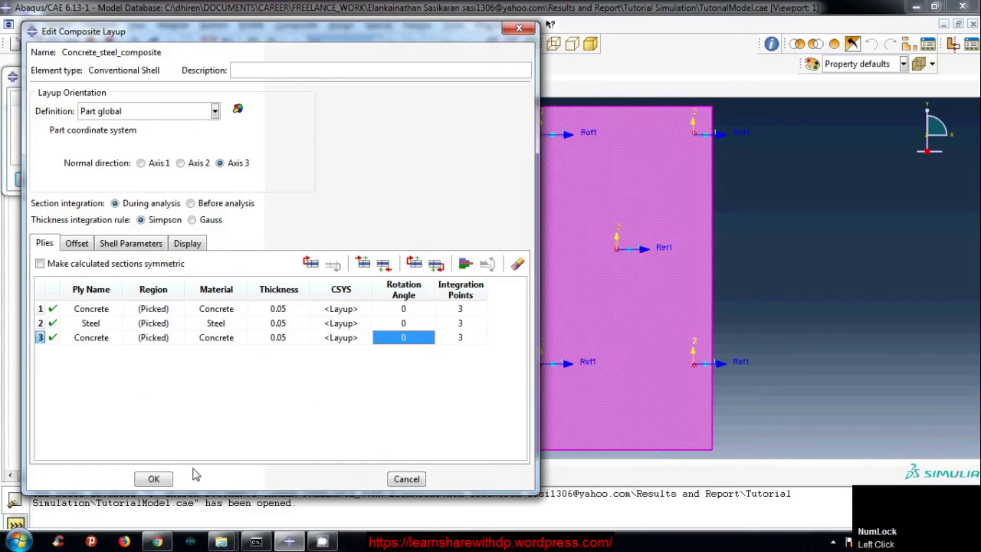
left_click(154, 480)
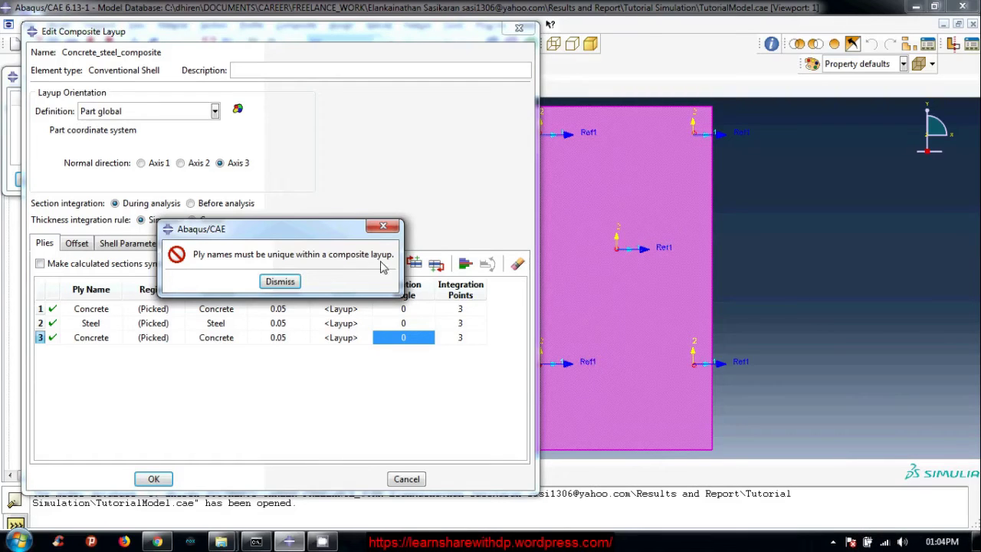
Rename the concrete plies Concrete_top and Concrete_bottom and save the layup with OK
left_click(299, 286)
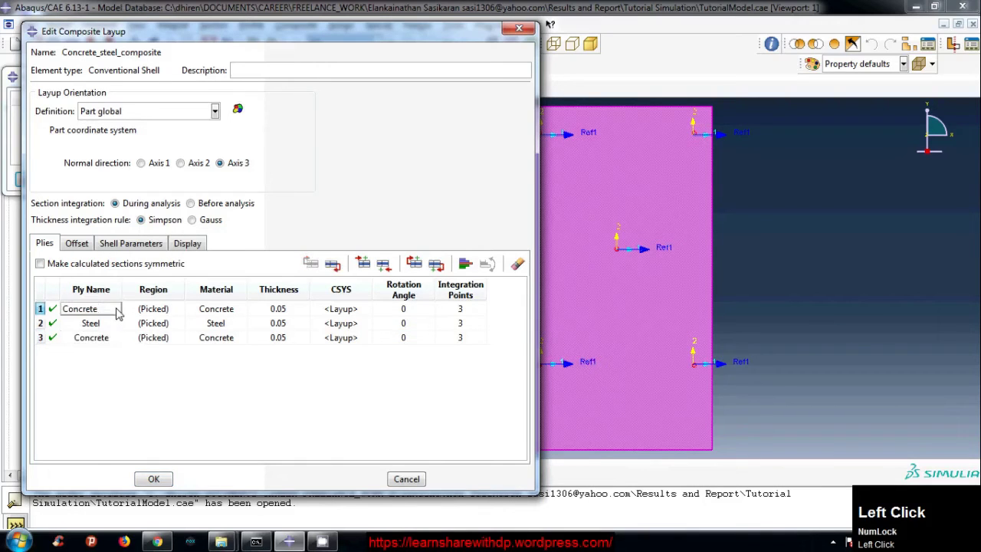
key("shift+-")
type("top")
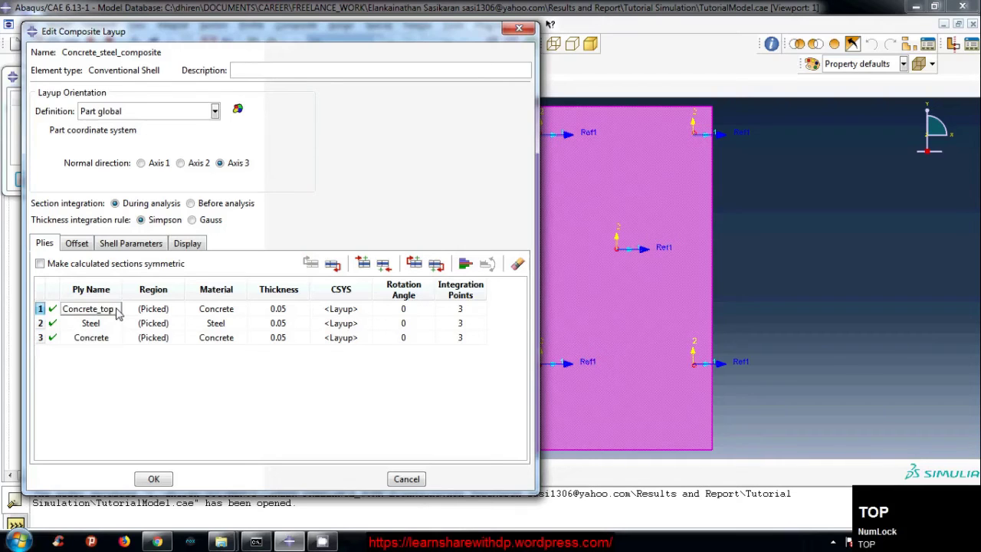
left_click(122, 341)
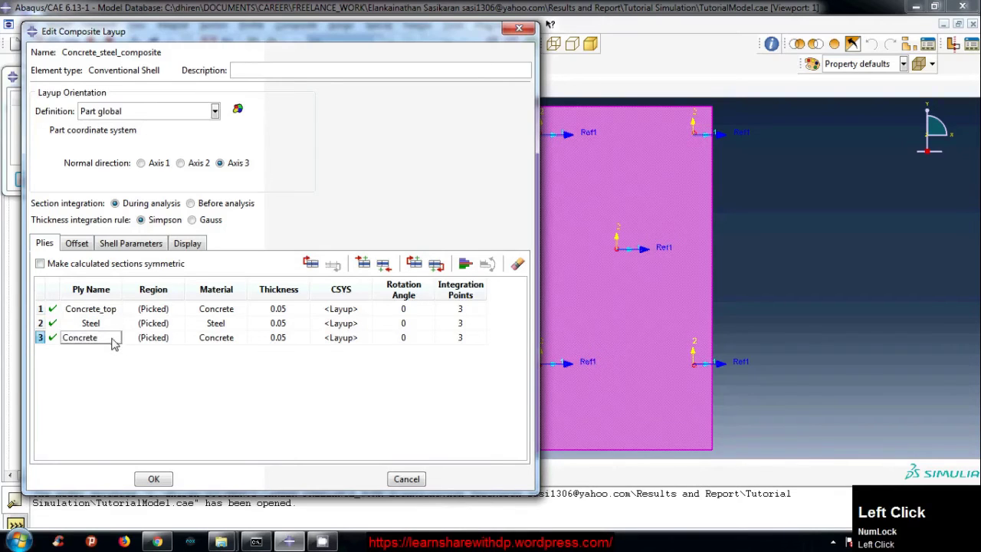
type("bottom")
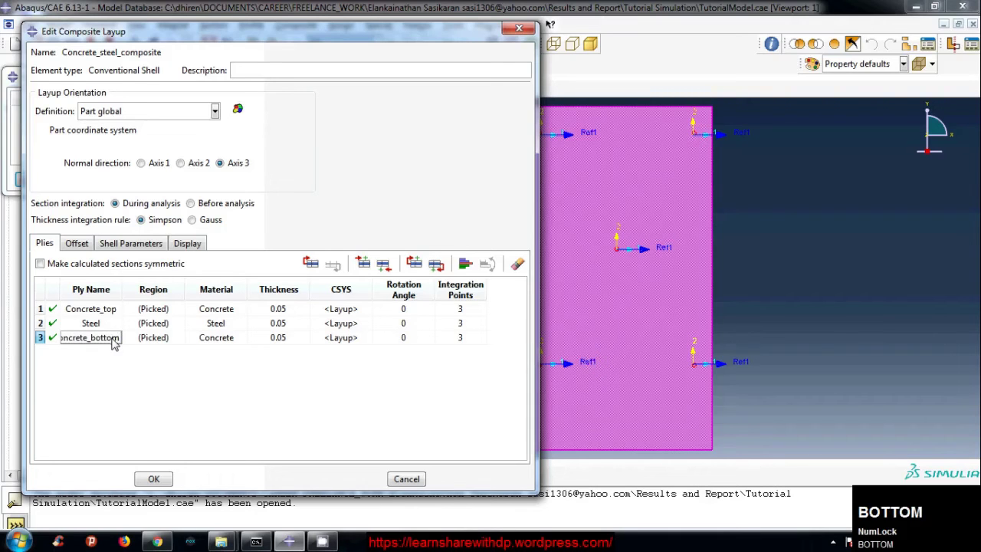
left_click(137, 383)
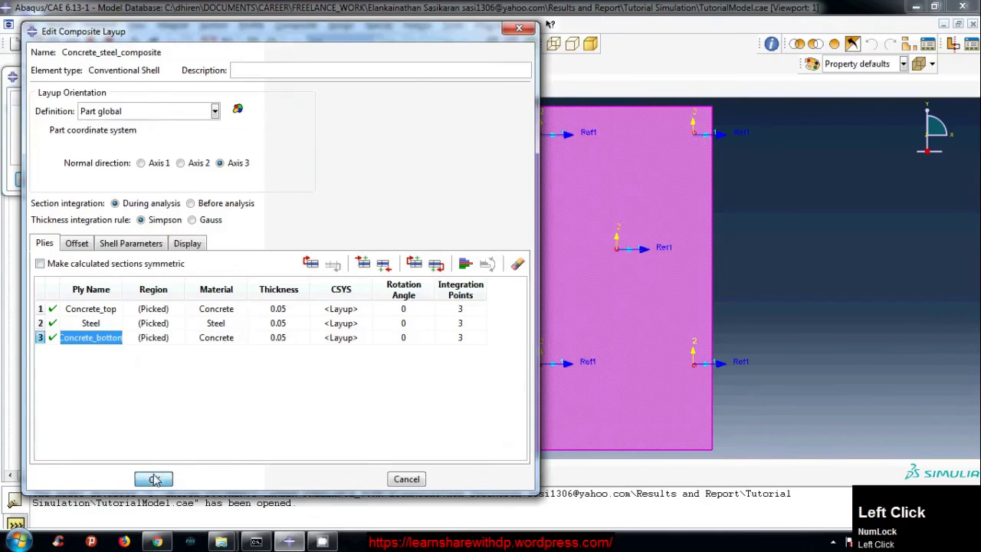
Orbit the slab into oblique 3D views to inspect the part with its layup
left_click_drag(548, 357, 318, 75)
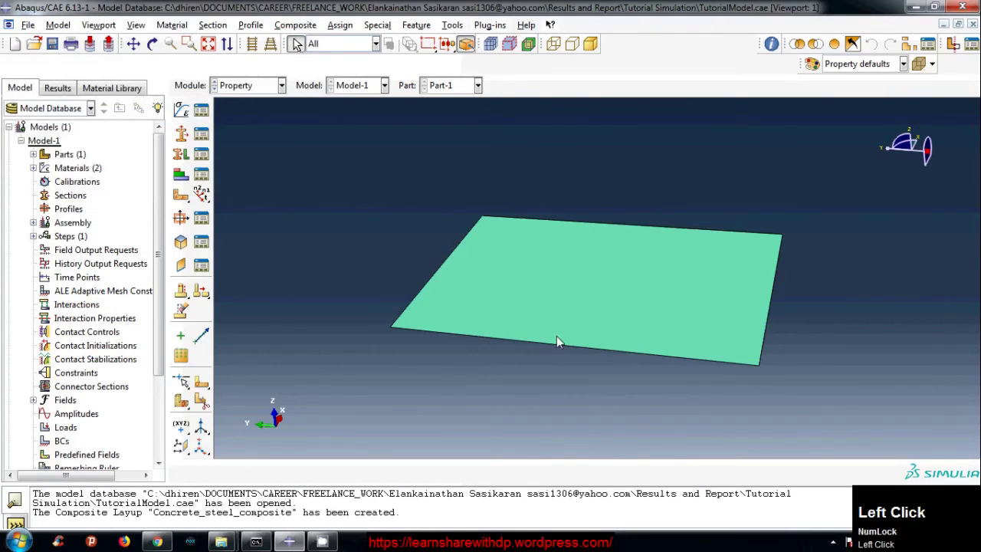
left_click_drag(596, 362, 403, 266)
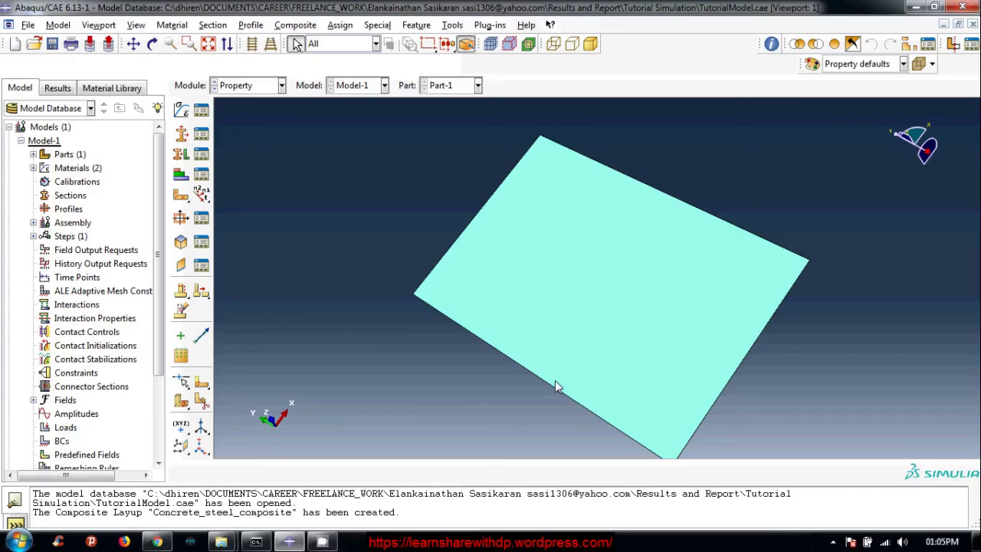
left_click(591, 300)
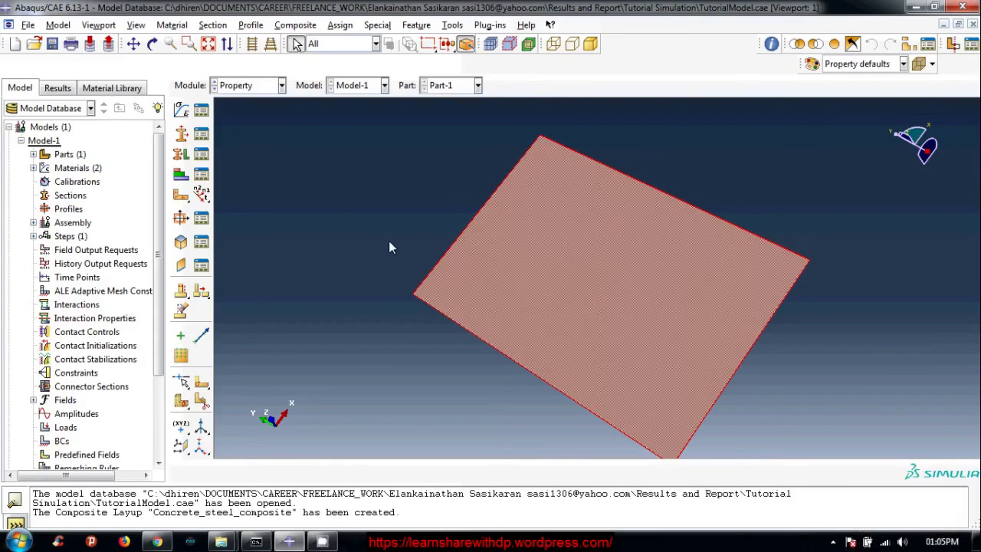
left_click(393, 243)
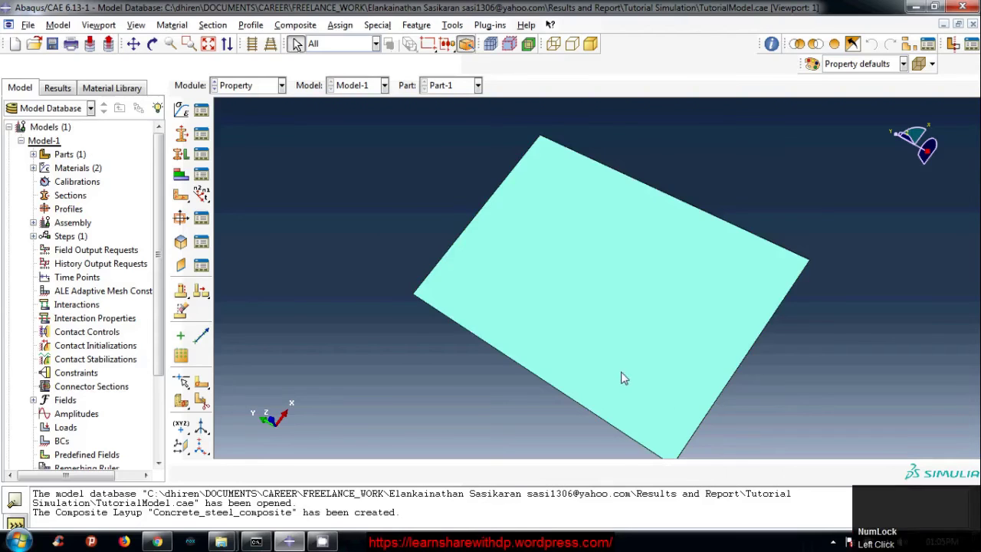
left_click_drag(613, 381, 390, 221)
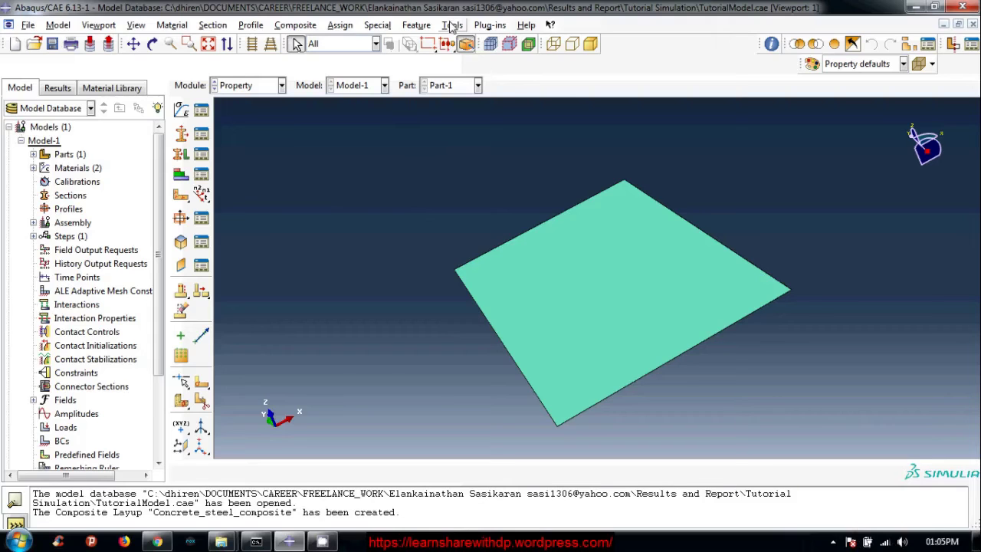
Query a ply stack plot of the slab showing Concrete_top, Steel and Concrete_bottom
left_click(455, 23)
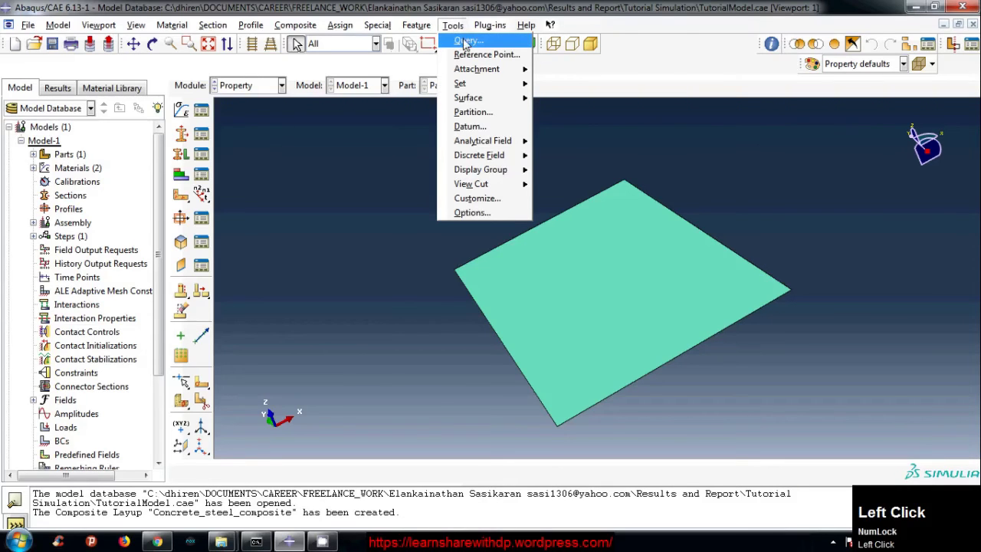
left_click(471, 42)
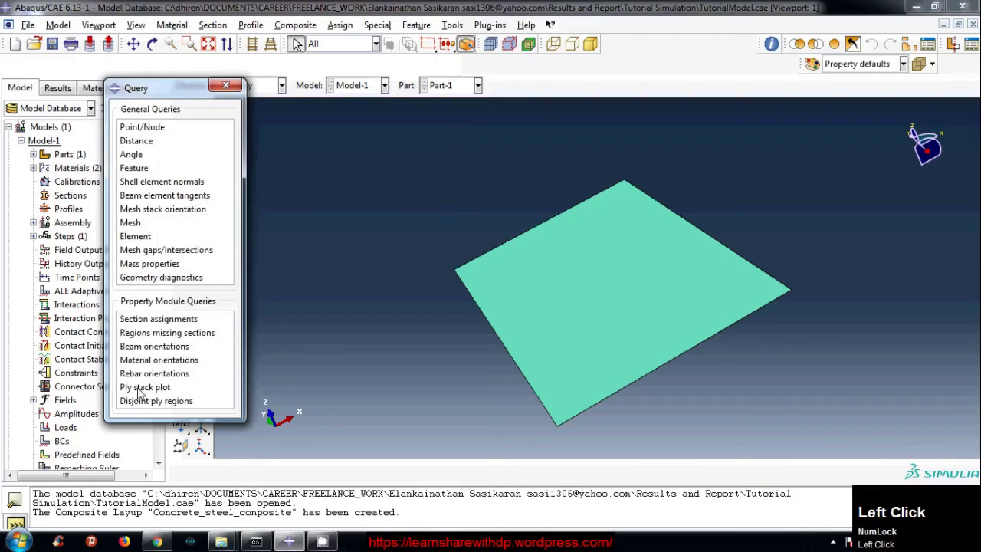
left_click(144, 390)
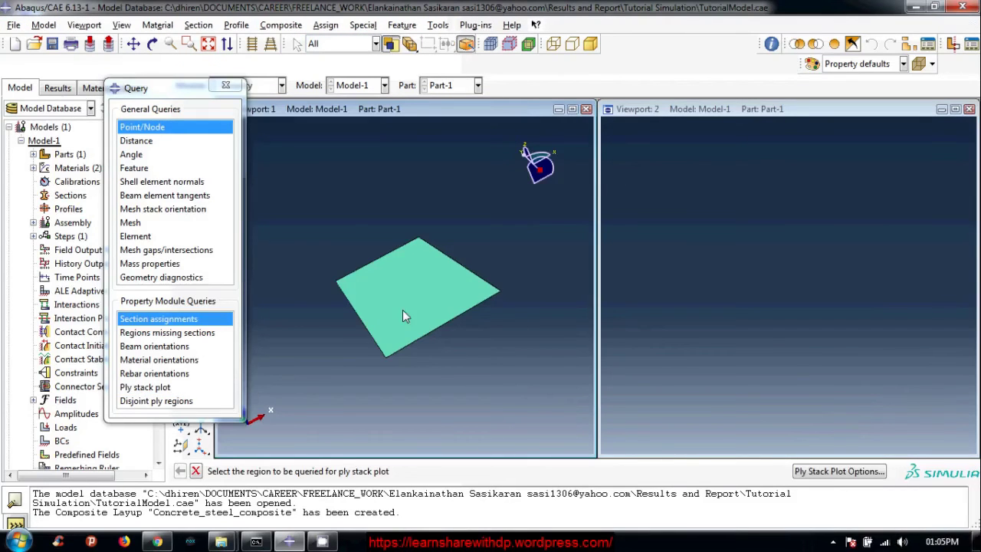
left_click(419, 296)
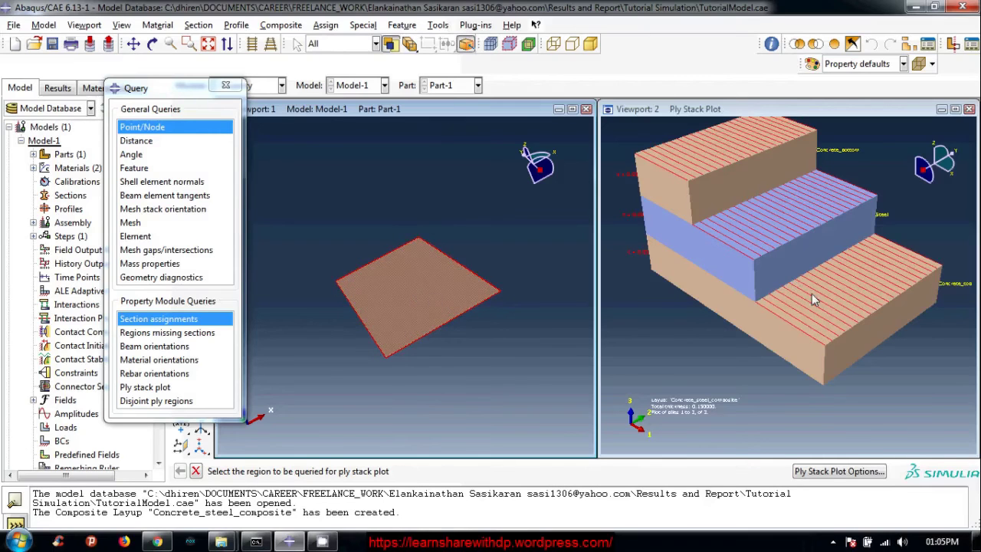
scroll("down", 3)
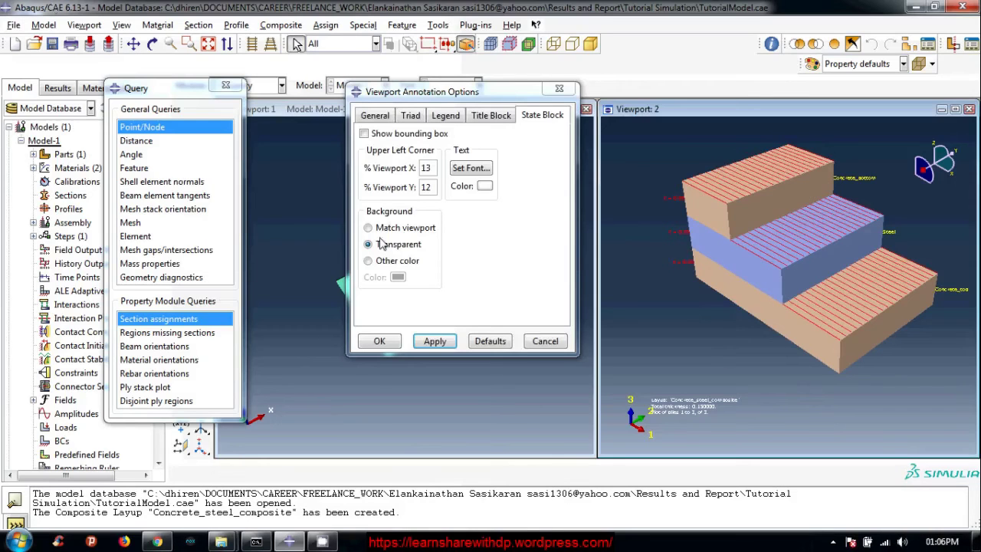
left_click(343, 287)
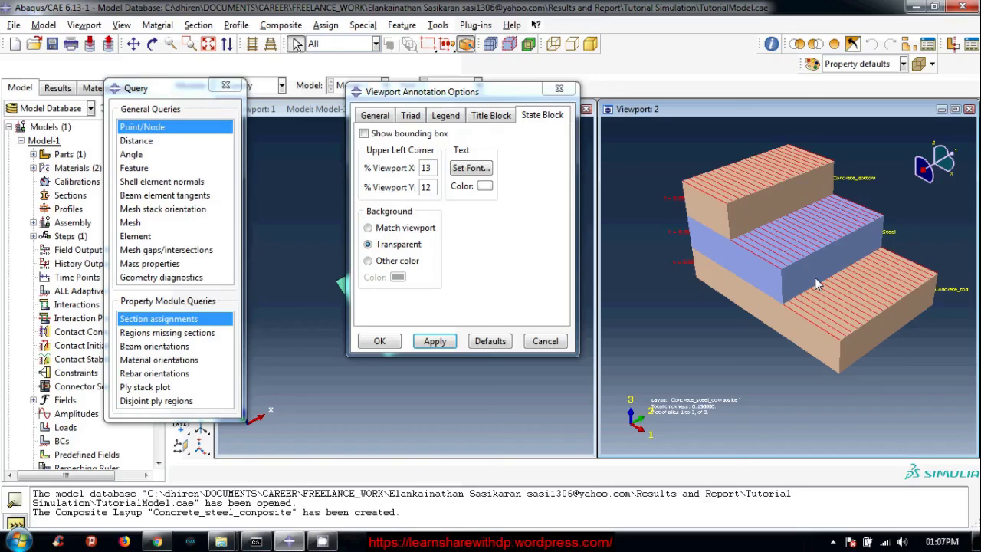
left_click(522, 284)
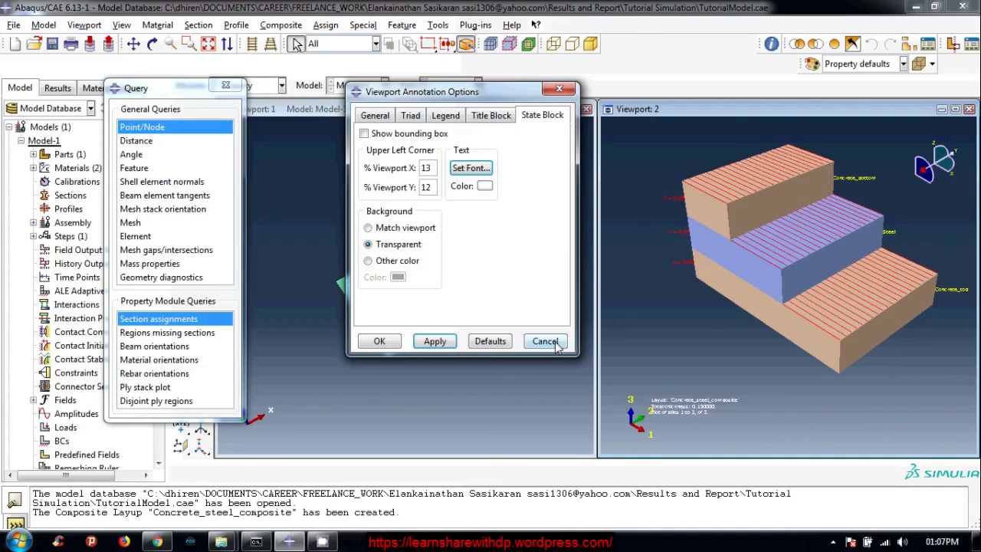
Discard the annotation option changes and delete the ply stack plot viewport, leaving only the slab view
left_click(508, 343)
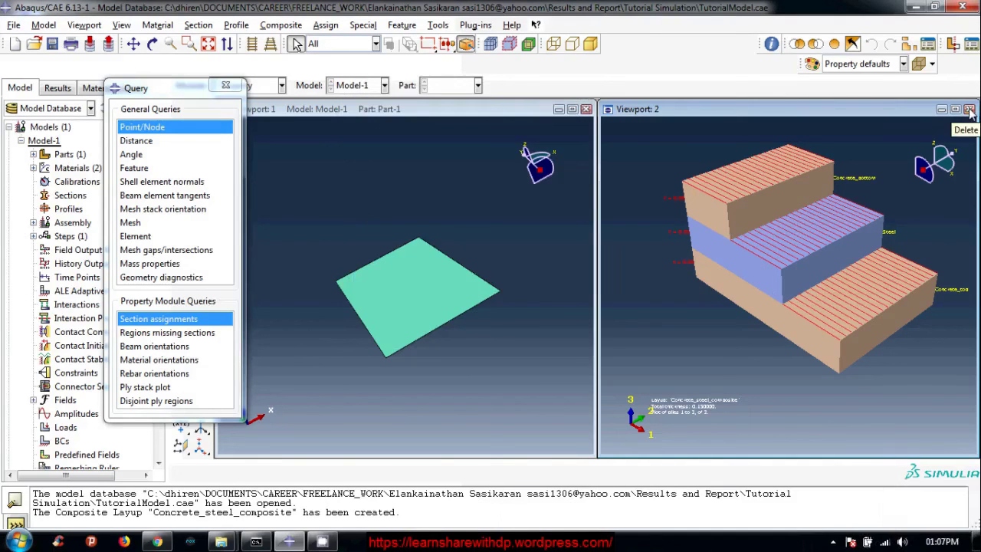
left_click(975, 111)
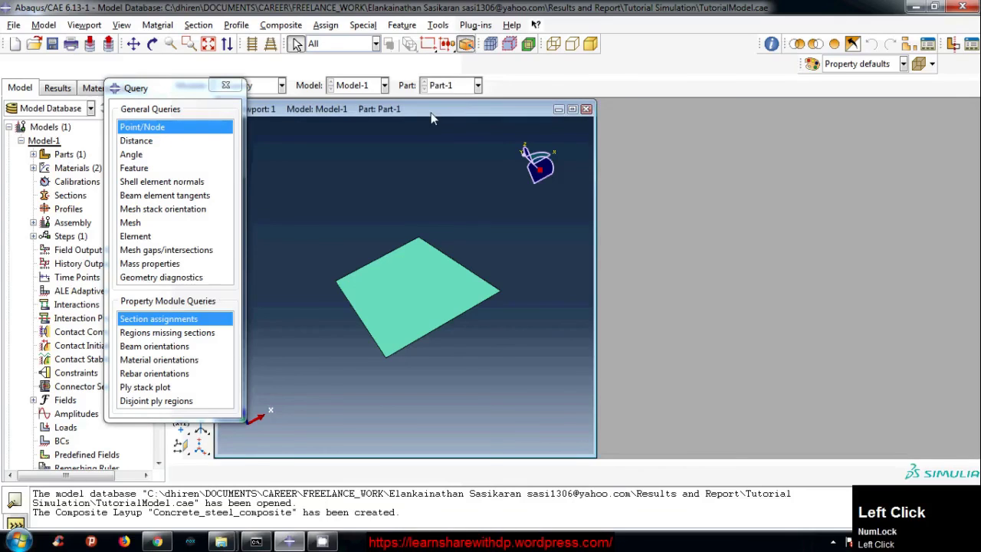